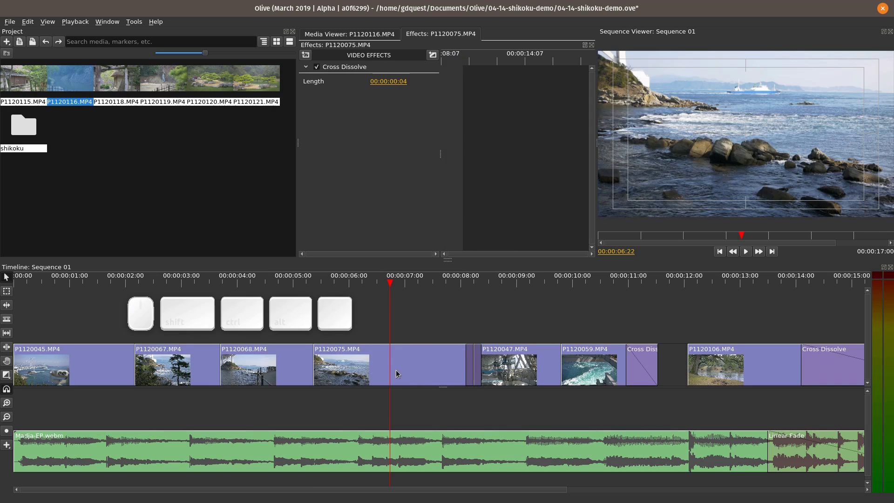
Try trimming the end of the clip near 6 seconds and undo it
{"action": "left_click_drag", "start_coordinate": [400, 372], "coordinate": [371, 375]}
{"action": "key", "text": "ctrl+z"}
{"action": "left_click_drag", "start_coordinate": [411, 366], "coordinate": [382, 370]}
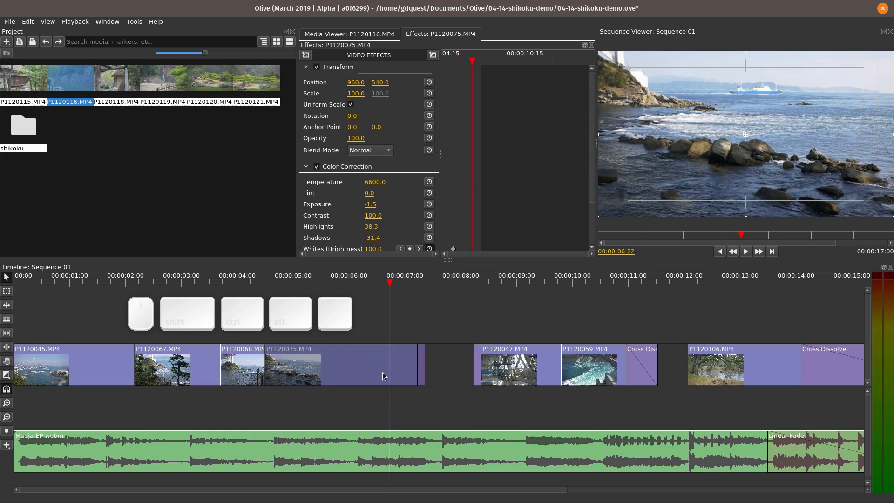
{"action": "key", "text": "ctrl+z"}
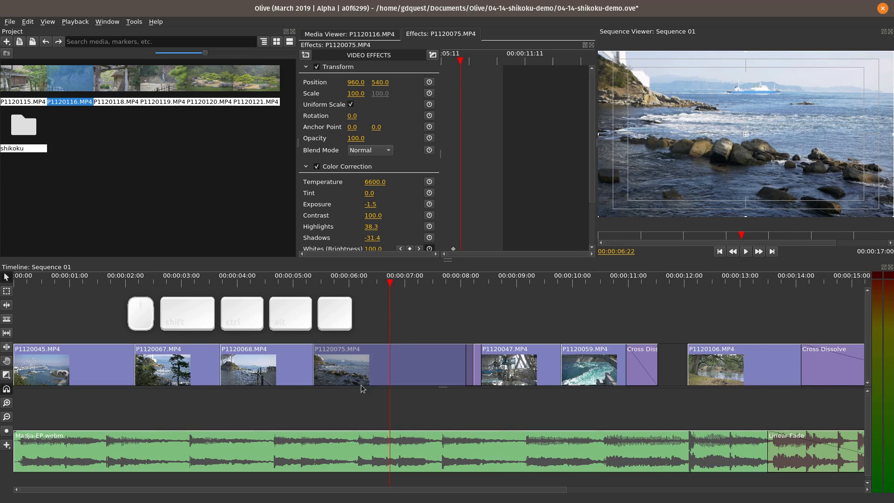
Select clip P1120067, try deleting and ripple-trimming it, undoing each change
{"action": "left_click", "coordinate": [10, 294]}
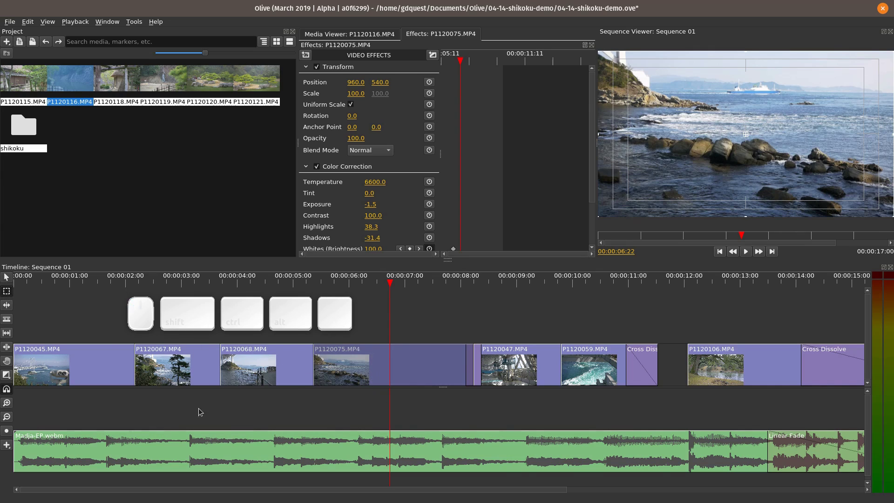
{"action": "left_click", "coordinate": [187, 394]}
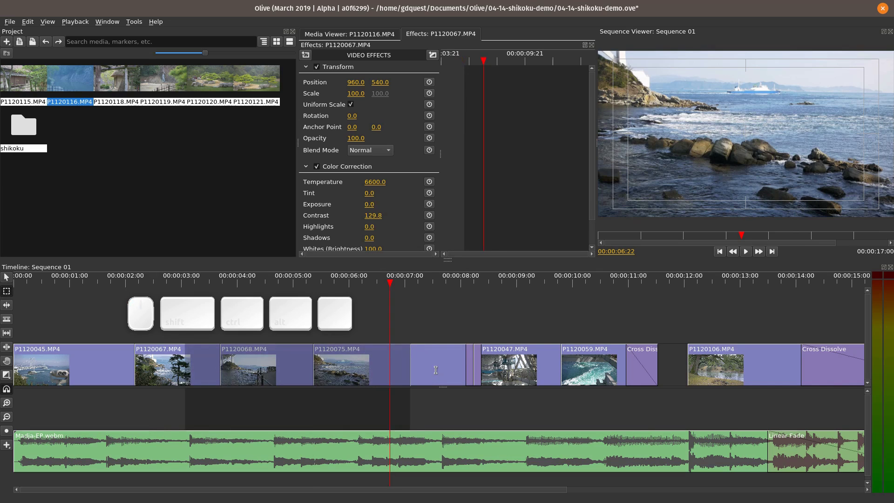
{"action": "key", "text": "Delete"}
{"action": "key", "text": "ctrl+z"}
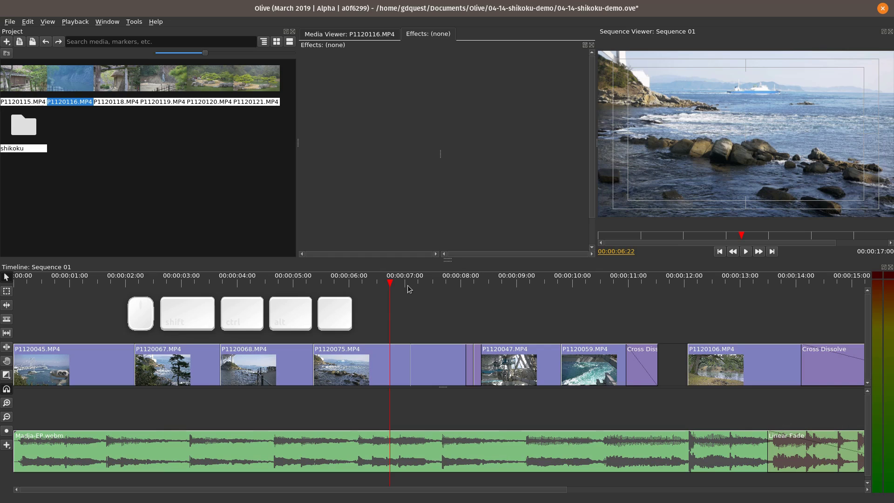
{"action": "key", "text": "q"}
{"action": "key", "text": "ctrl+z"}
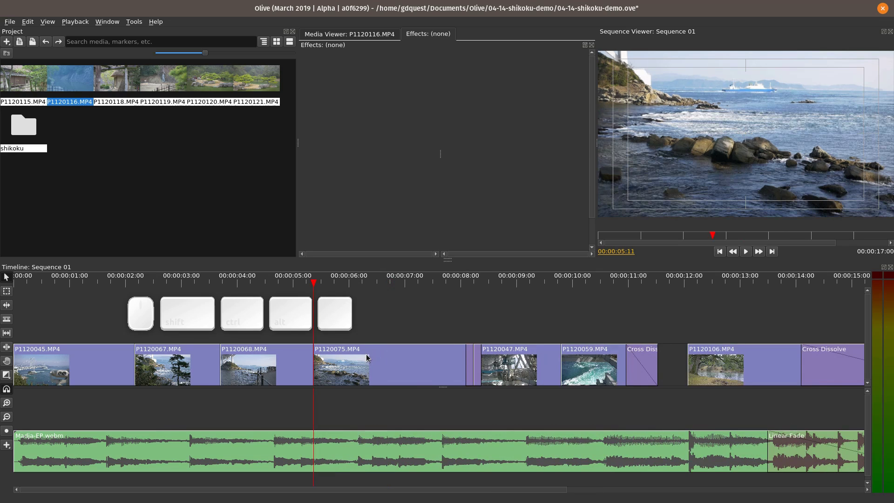
Try a ripple trim at 6 seconds, undo it, and place the playhead near 6.5 seconds
{"action": "scroll", "scroll_direction": "up", "scroll_amount": 3}
{"action": "left_click", "coordinate": [366, 277]}
{"action": "key", "text": "w"}
{"action": "key", "text": "ctrl+z"}
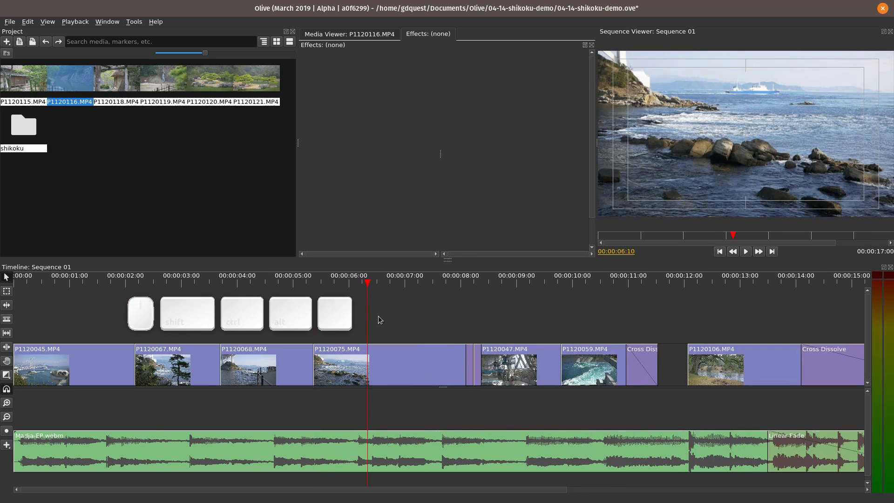
{"action": "left_click", "coordinate": [331, 287]}
{"action": "scroll", "scroll_direction": "up", "scroll_amount": 3}
{"action": "left_click", "coordinate": [294, 282]}
{"action": "left_click", "coordinate": [349, 280]}
Mark the in point near 6.5 s and out point at 9 s, then return to the range start
{"action": "key", "text": "i"}
{"action": "left_click", "coordinate": [526, 284]}
{"action": "key", "text": "o"}
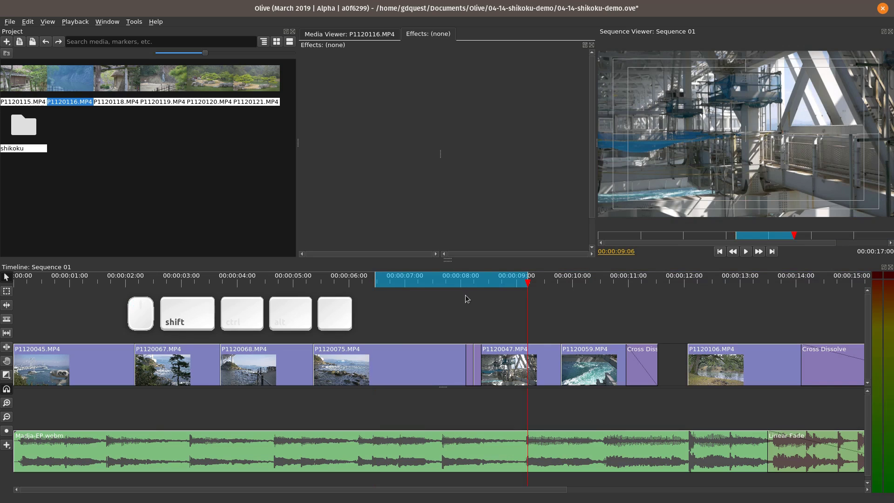
{"action": "key", "text": "shift+space"}
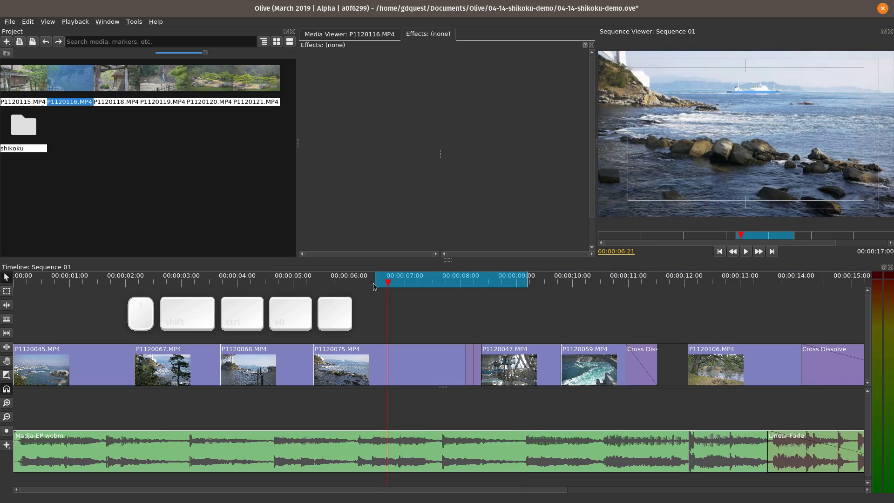
{"action": "key", "text": "ctrl+k"}
{"action": "key", "text": "ctrl+z"}
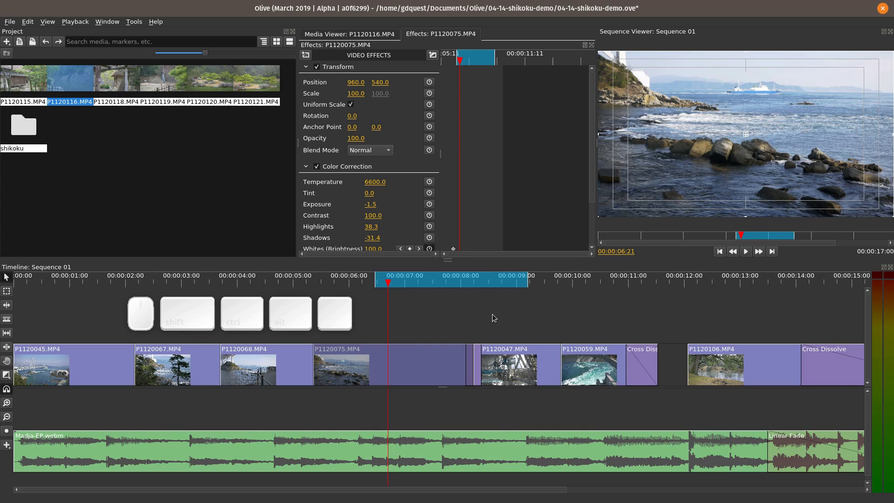
Try the transition tool on a video clip edge and undo it
{"action": "key", "text": "t"}
{"action": "left_click", "coordinate": [323, 370]}
{"action": "left_click", "coordinate": [313, 365]}
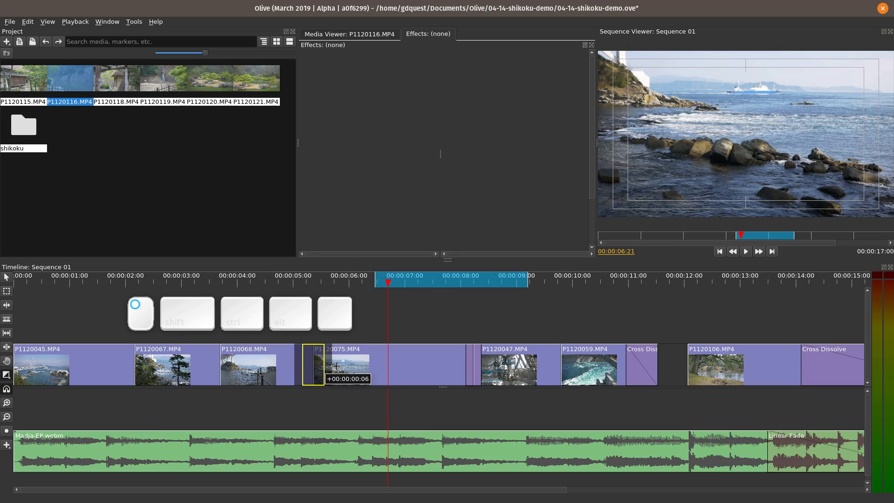
{"action": "key", "text": "ctrl+z"}
Add a linear fade-in to the Madja EP music and stretch it over about three seconds
{"action": "right_click", "coordinate": [326, 400]}
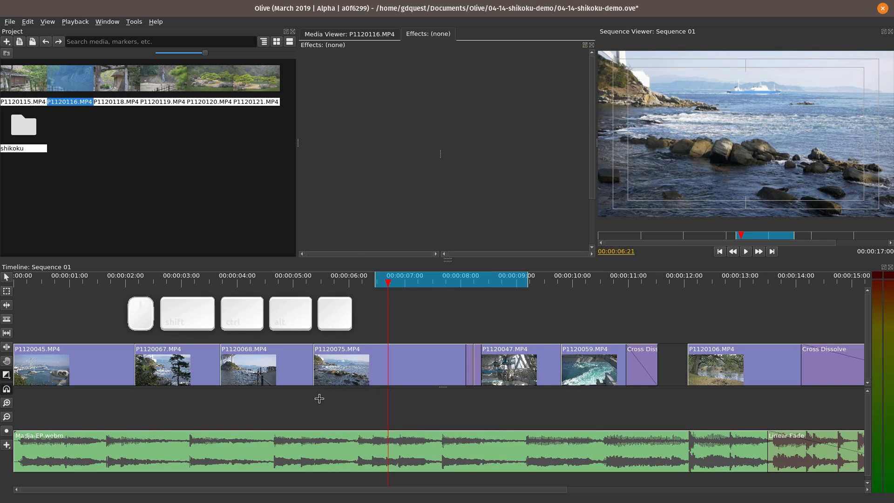
{"action": "key", "text": "t"}
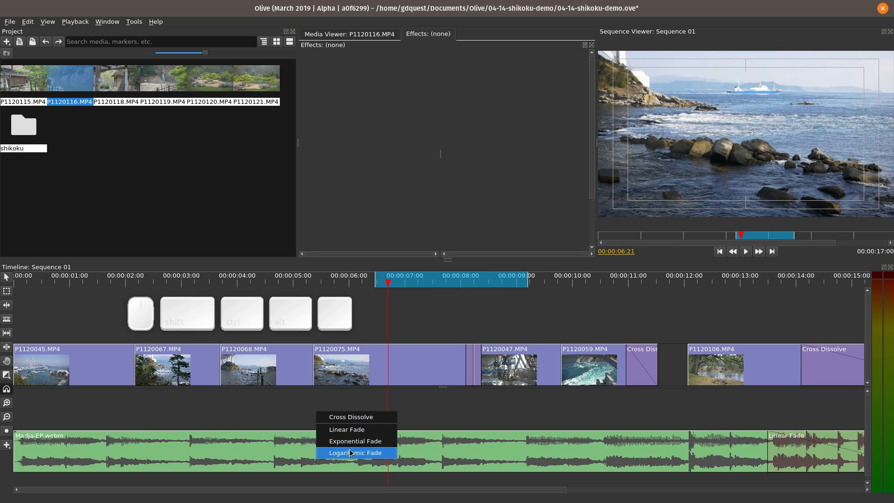
{"action": "left_click", "coordinate": [353, 431]}
{"action": "left_click_drag", "start_coordinate": [20, 440], "coordinate": [203, 447]}
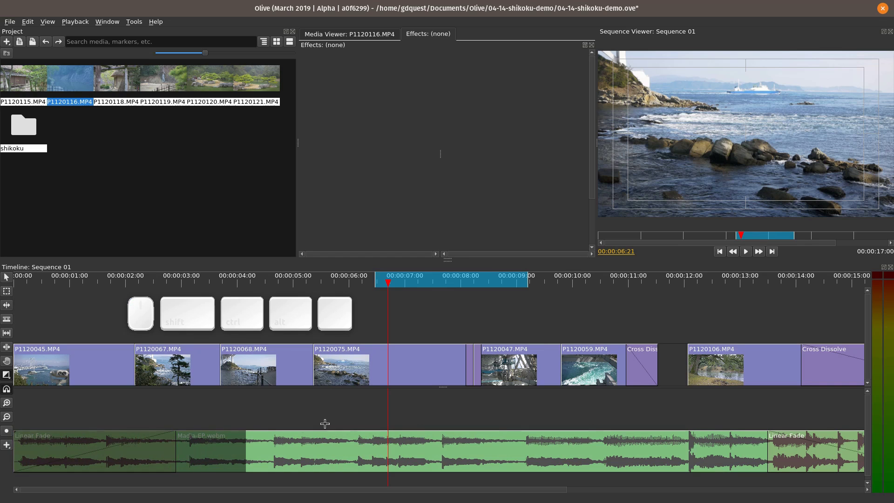
Play the sequence through the fade and dissolves from its opening
{"action": "left_click", "coordinate": [480, 405]}
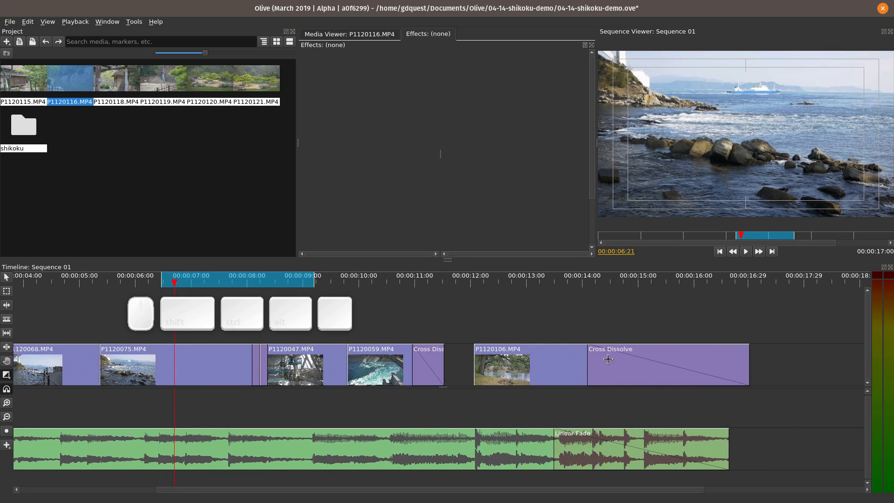
{"action": "left_click", "coordinate": [531, 277]}
{"action": "key", "text": "space"}
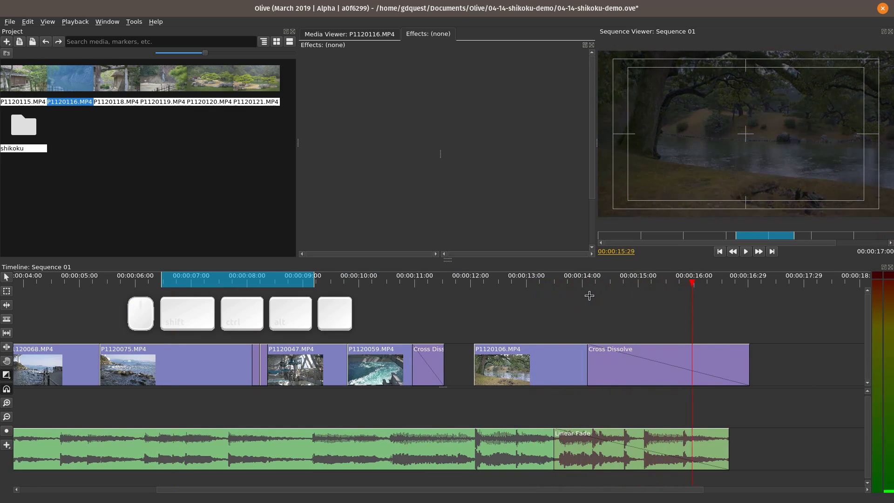
{"action": "key", "text": "space"}
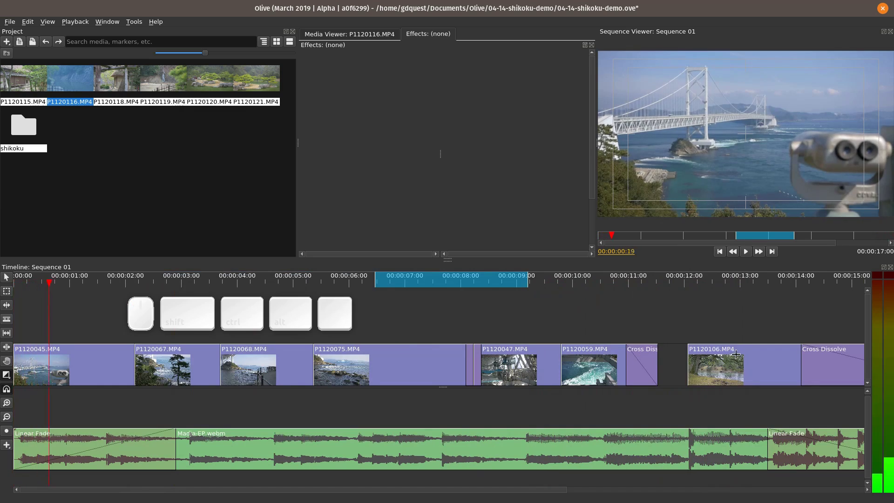
{"action": "key", "text": "space"}
Zoom the timeline and move the playhead across the clips
{"action": "scroll", "scroll_direction": "up", "scroll_amount": 3}
{"action": "left_click", "coordinate": [758, 358]}
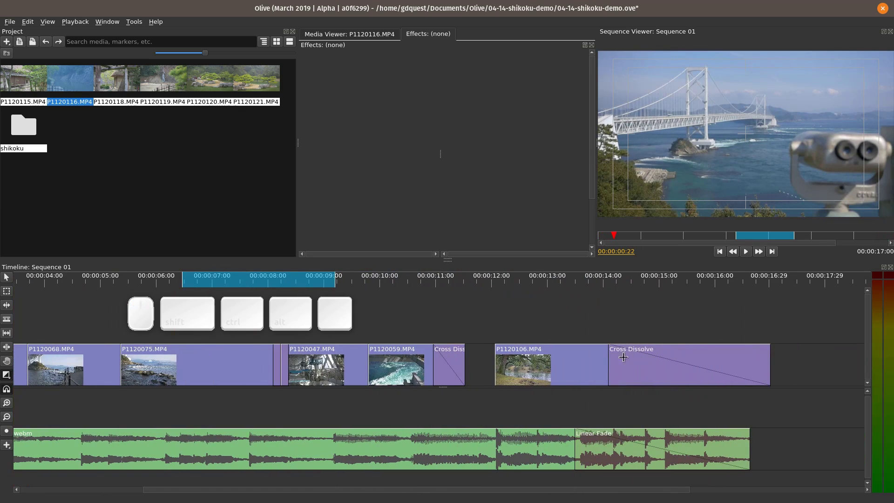
{"action": "scroll", "scroll_direction": "up", "scroll_amount": 3}
{"action": "left_click", "coordinate": [663, 346]}
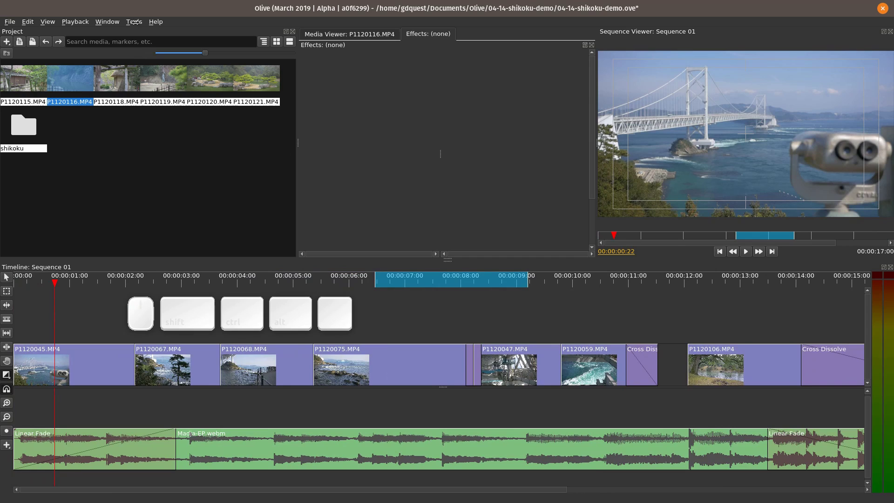
Browse the Tools menu listing the editing tools
{"action": "left_click_drag", "start_coordinate": [37, 19], "coordinate": [137, 25]}
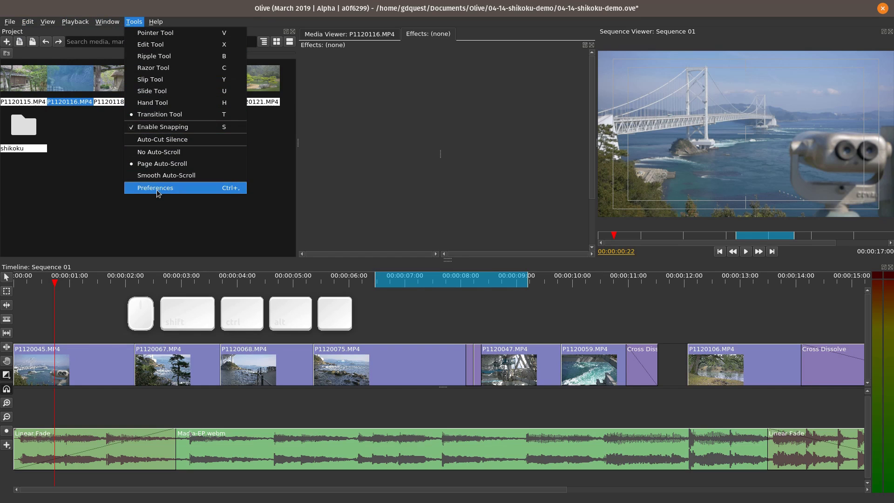
Look up in-point actions in the Search for action box and dismiss it
{"action": "left_click", "coordinate": [368, 228]}
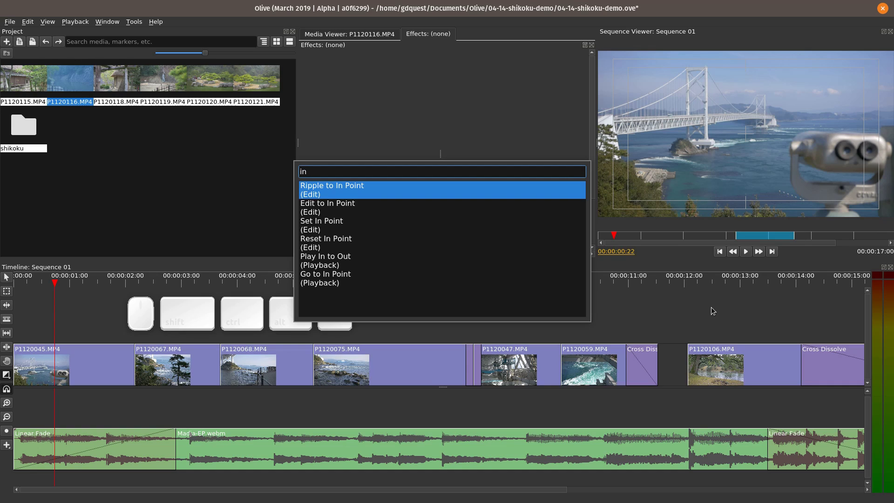
{"action": "key", "text": "Escape"}
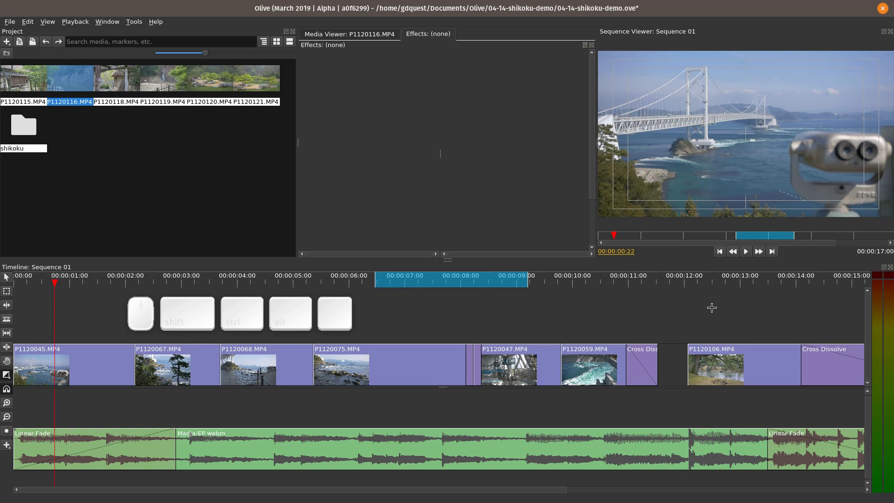
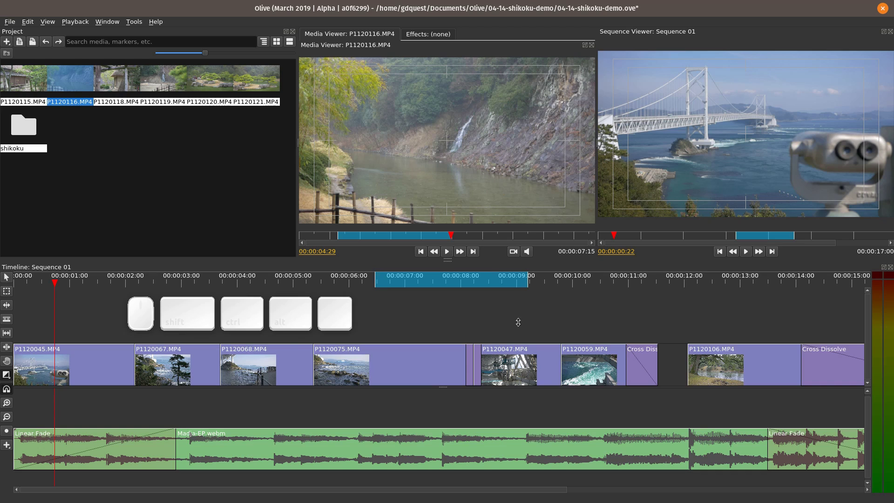
Show a timeline clip's context menu and bring up the Auto-Cut Silence settings for the music clip
{"action": "right_click", "coordinate": [381, 366]}
{"action": "left_click", "coordinate": [377, 356]}
{"action": "right_click", "coordinate": [382, 369]}
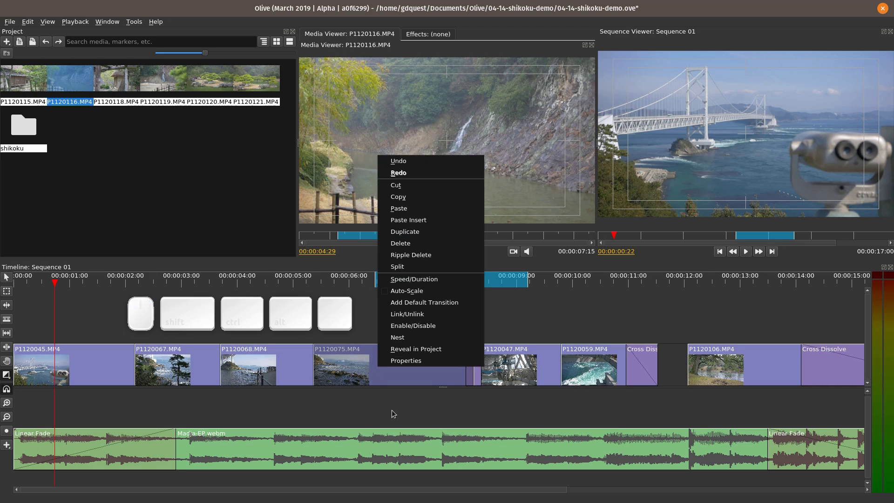
{"action": "left_click", "coordinate": [402, 407]}
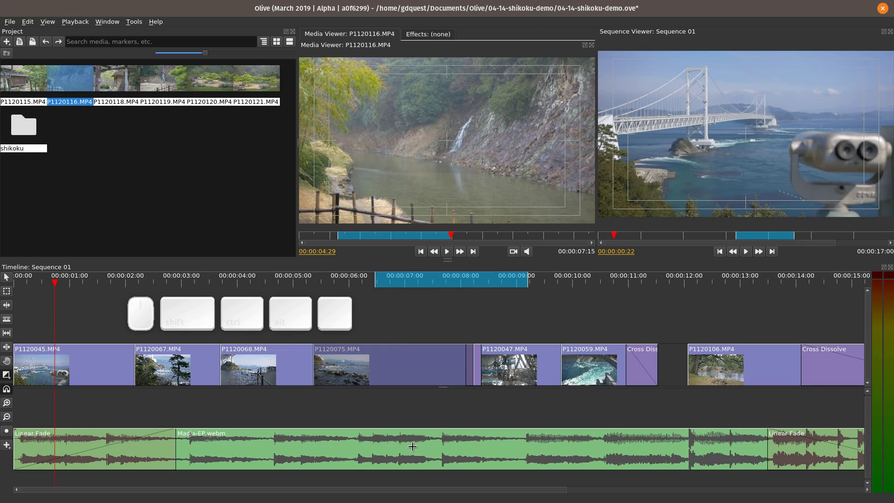
{"action": "left_click_drag", "start_coordinate": [411, 448], "coordinate": [447, 357]}
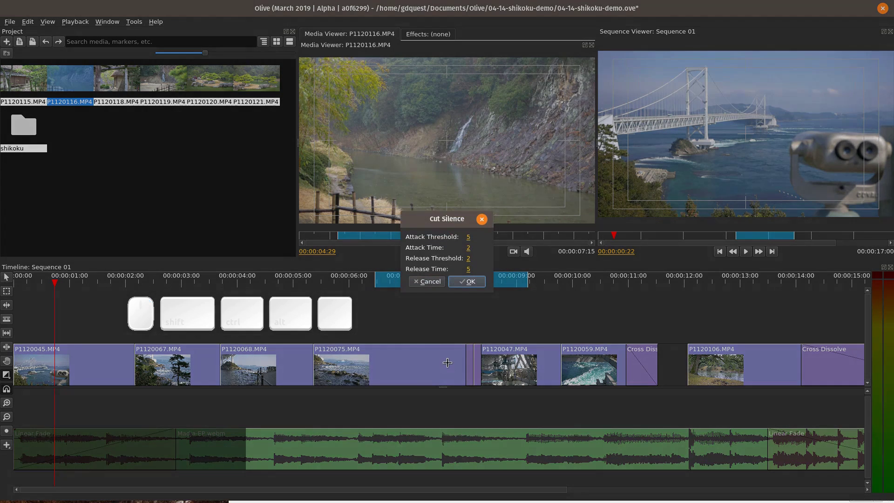